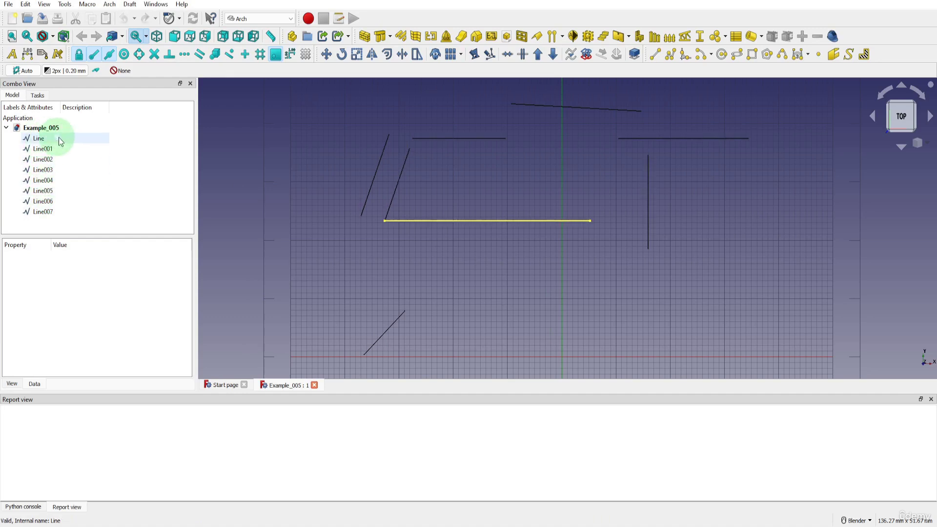
Select all eight draft lines, Line through Line007, in the model tree.
left_click(48, 141)
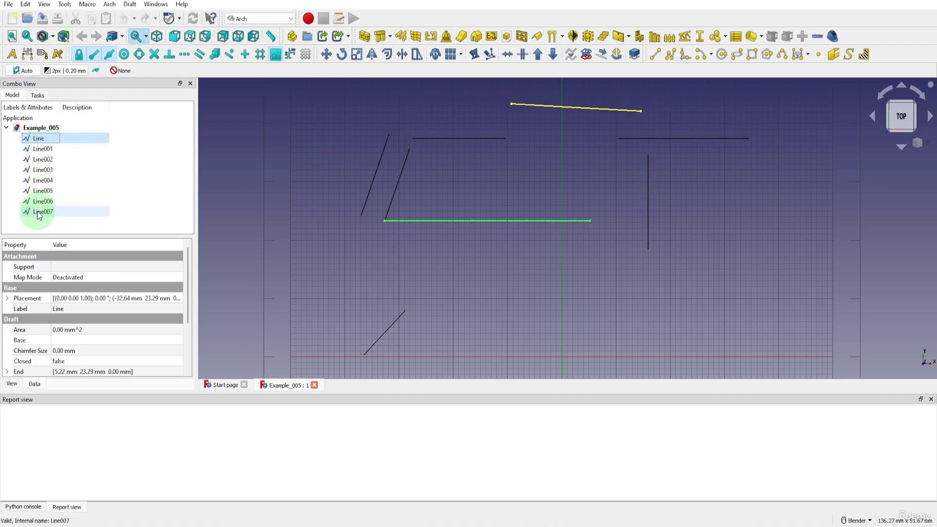
left_click(45, 216)
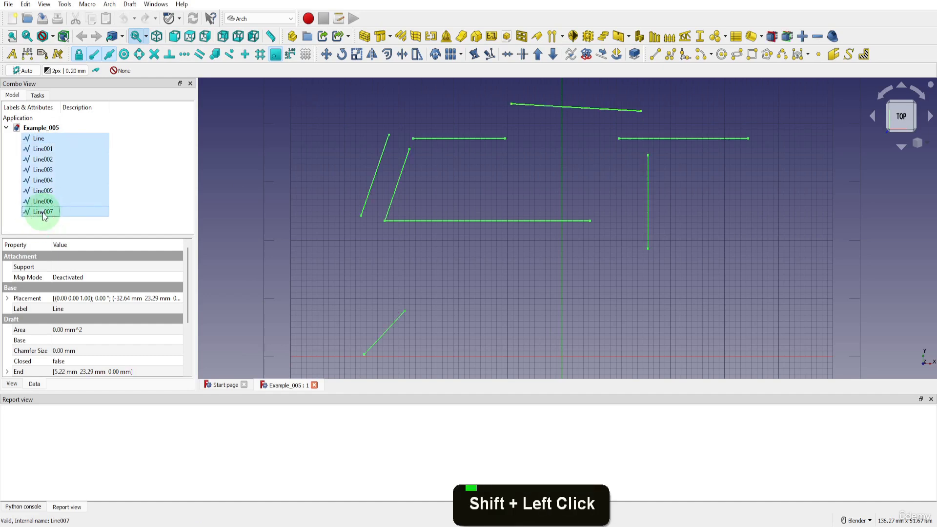
Delete the selected lines, leaving the Example_005 document empty.
key("Delete")
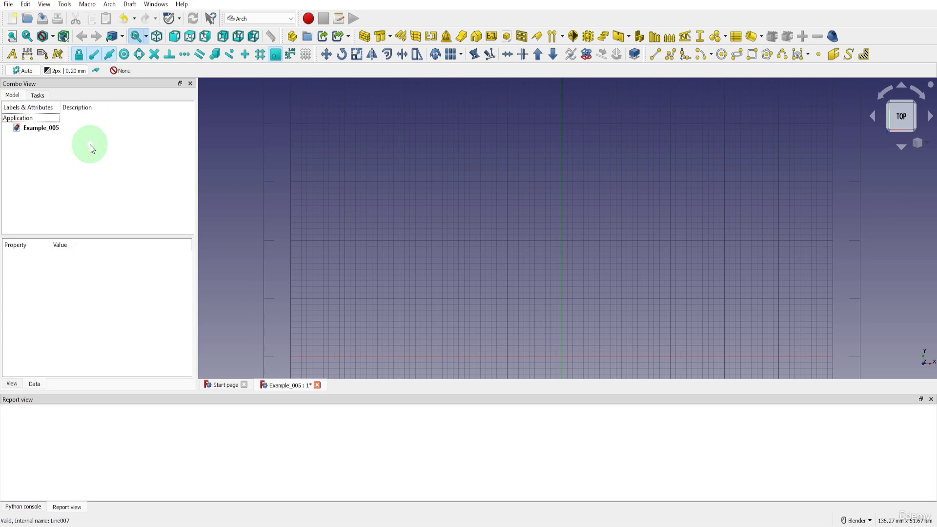
Set the working plane to Automatic and close the Working plane setup.
left_click(34, 77)
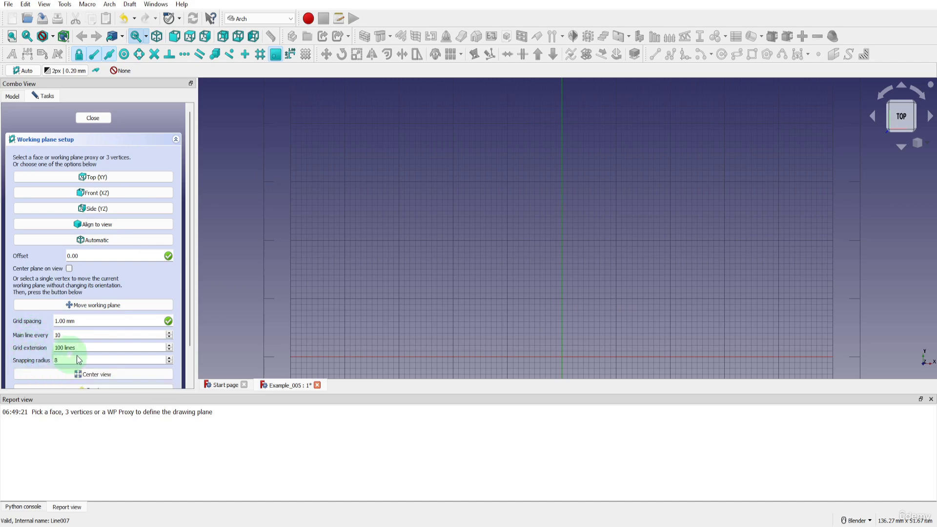
left_click(98, 123)
From the top view, draw an Arch Wall between two points and view it in 3D.
left_click(192, 39)
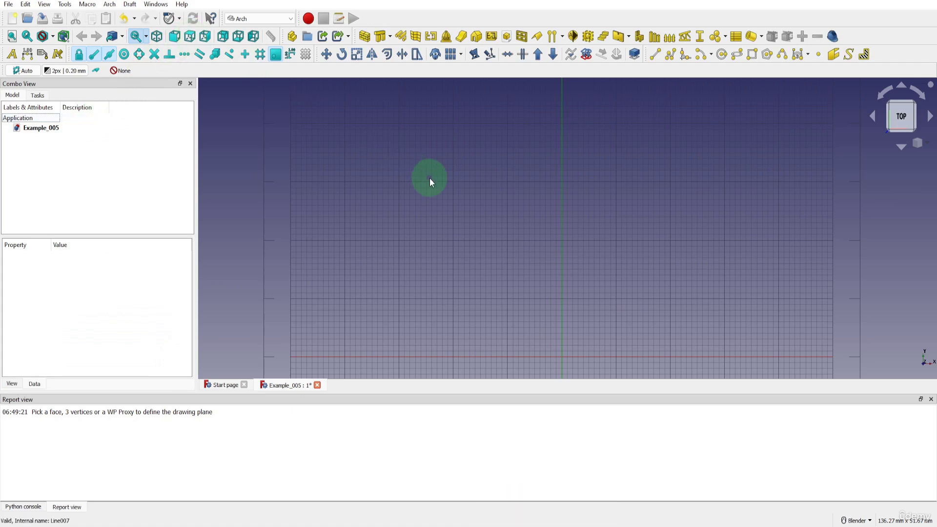
left_click(368, 36)
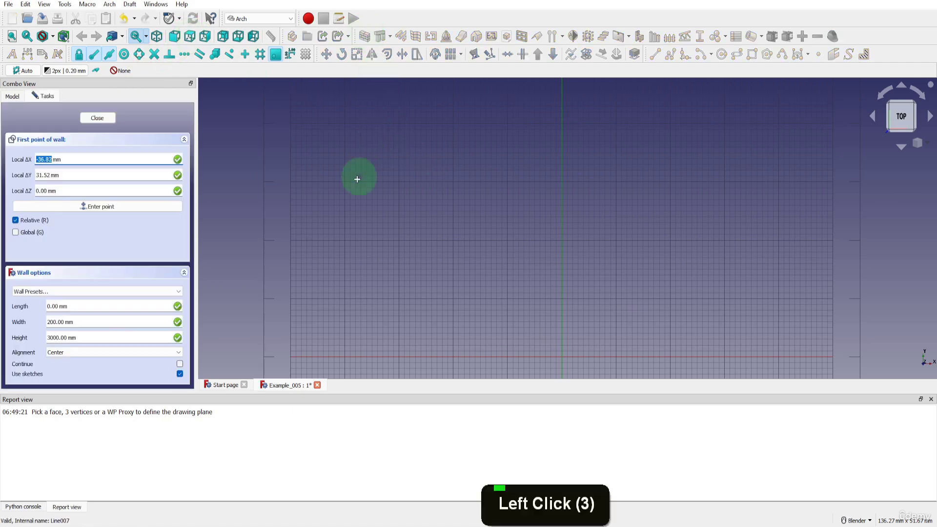
left_click(323, 233)
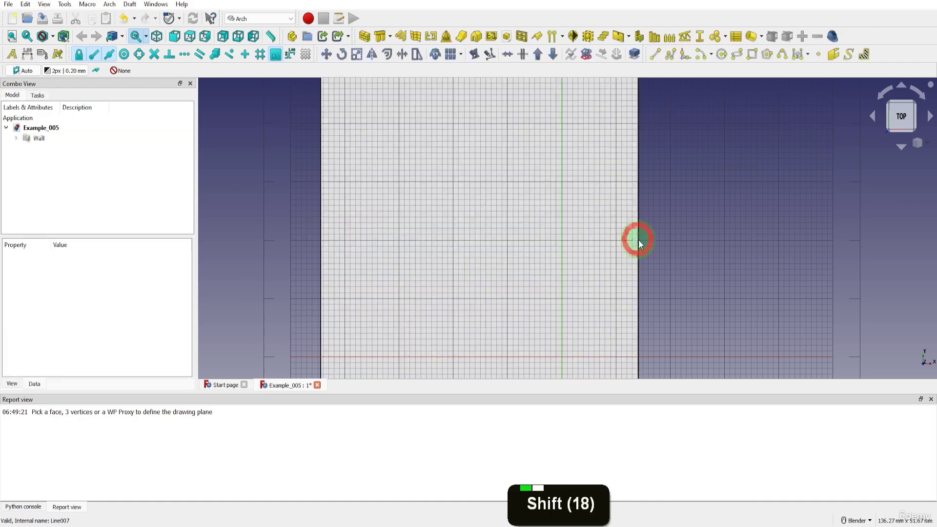
scroll("down", 3)
middle_click(539, 246)
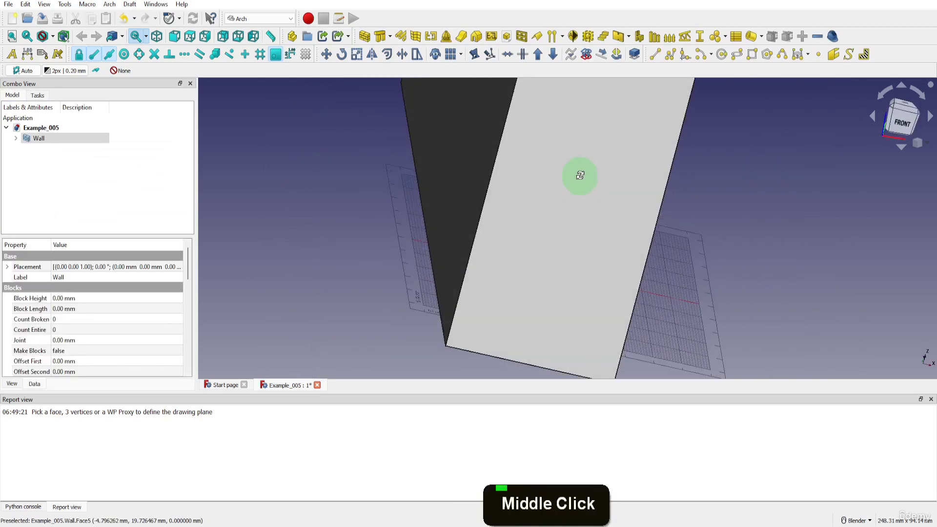
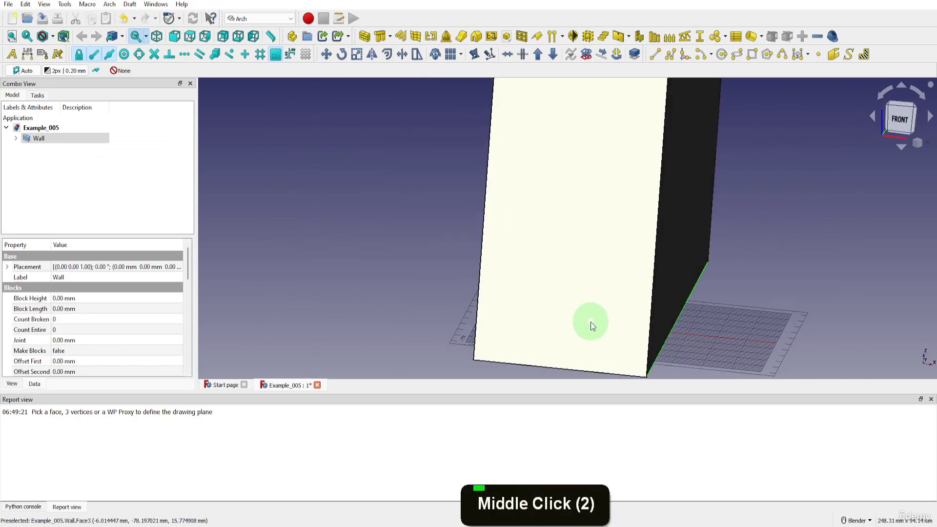
Set the Wall's Height, Length and Width each to 10 mm, making it a cube.
left_click(40, 390)
scroll("down", 3)
left_click(71, 310)
type("10")
left_click(66, 322)
type("10")
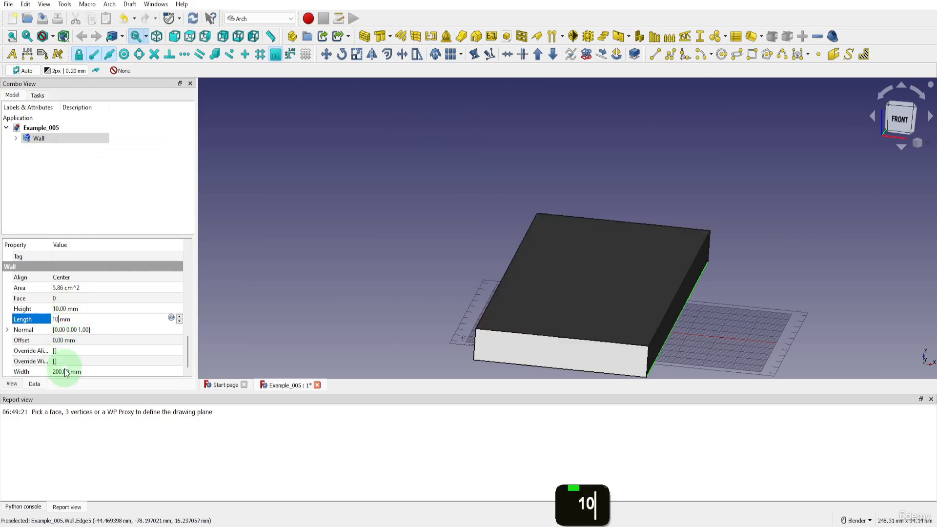
left_click(69, 373)
type("10")
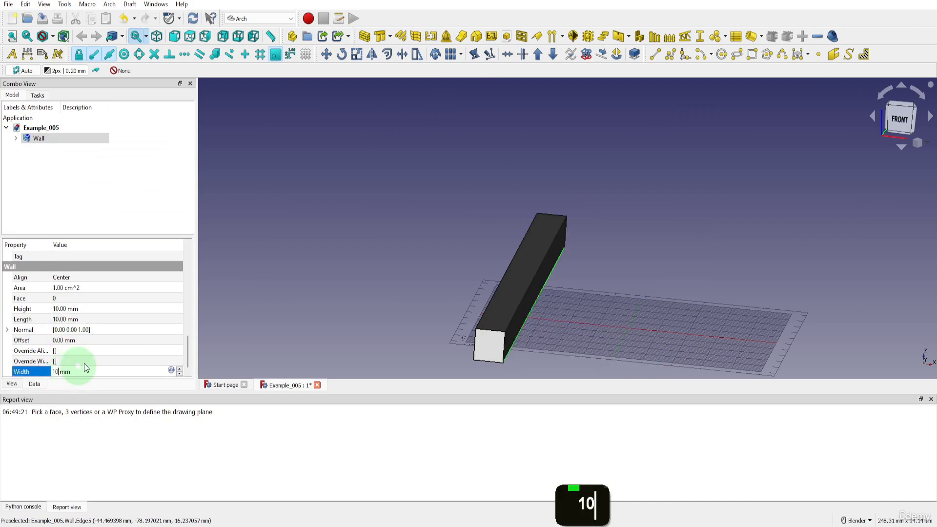
left_click(129, 222)
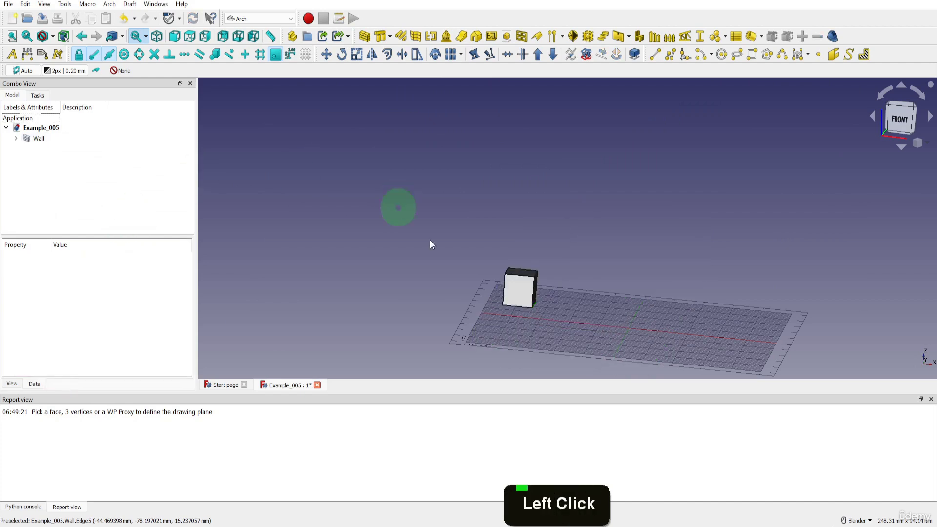
Align the working plane to the cube's side face so the grid runs through it.
scroll("up", 3)
middle_click(492, 283)
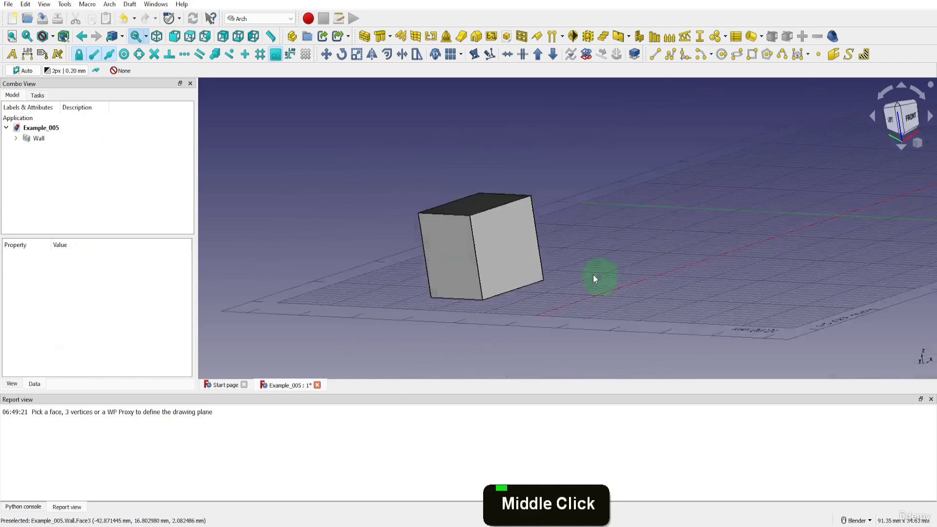
middle_click(566, 242)
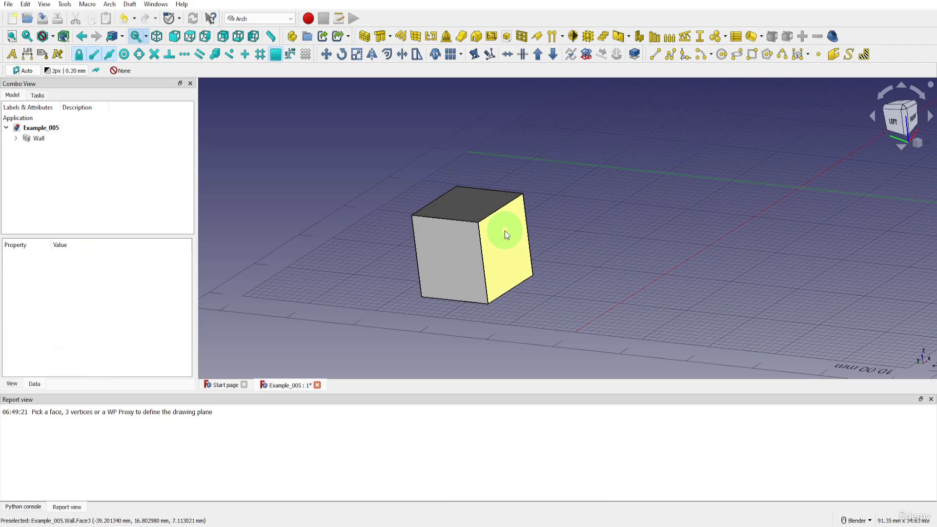
left_click(508, 234)
left_click(32, 77)
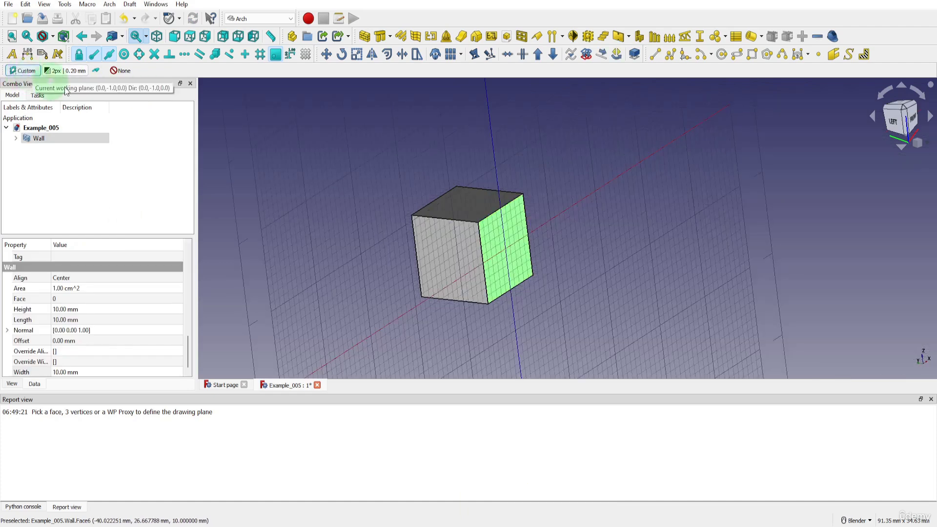
middle_click(370, 202)
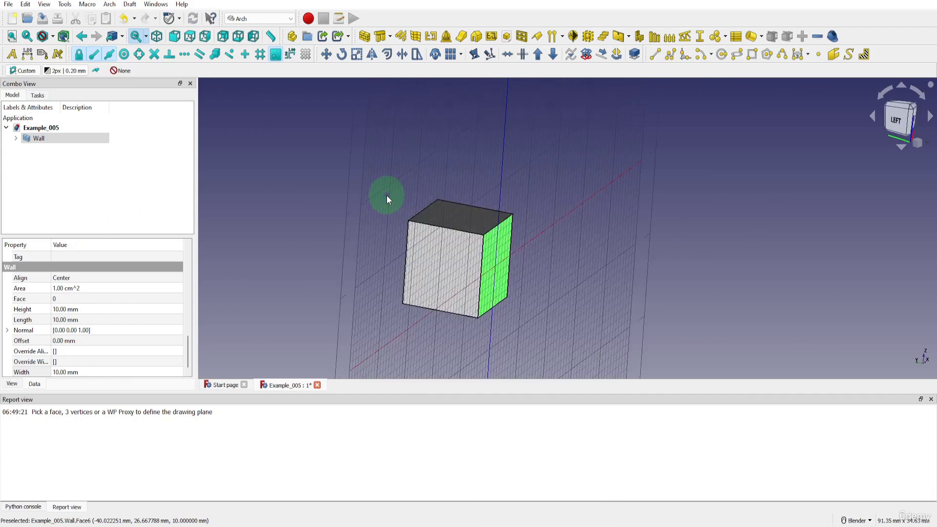
Switch the working plane to the standard Side (YZ) plane and inspect its vertical grid.
left_click(318, 183)
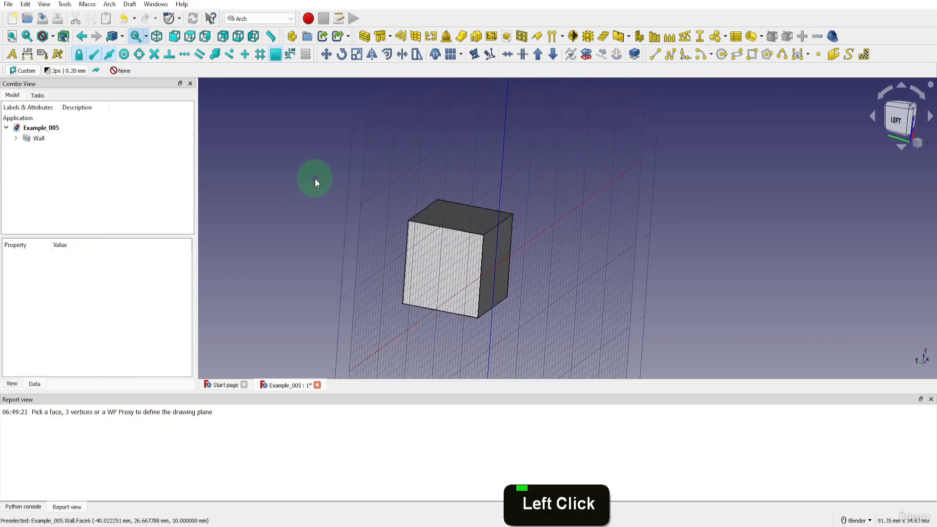
left_click(29, 75)
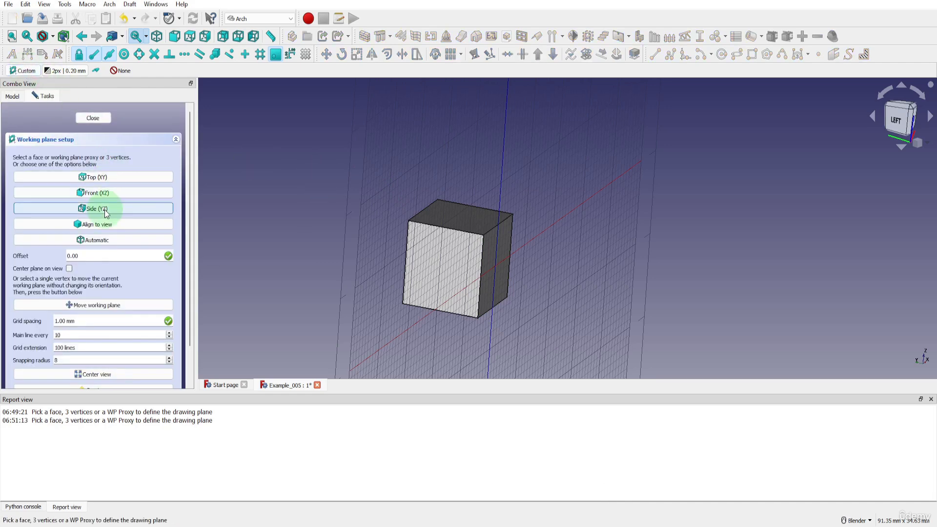
left_click(102, 215)
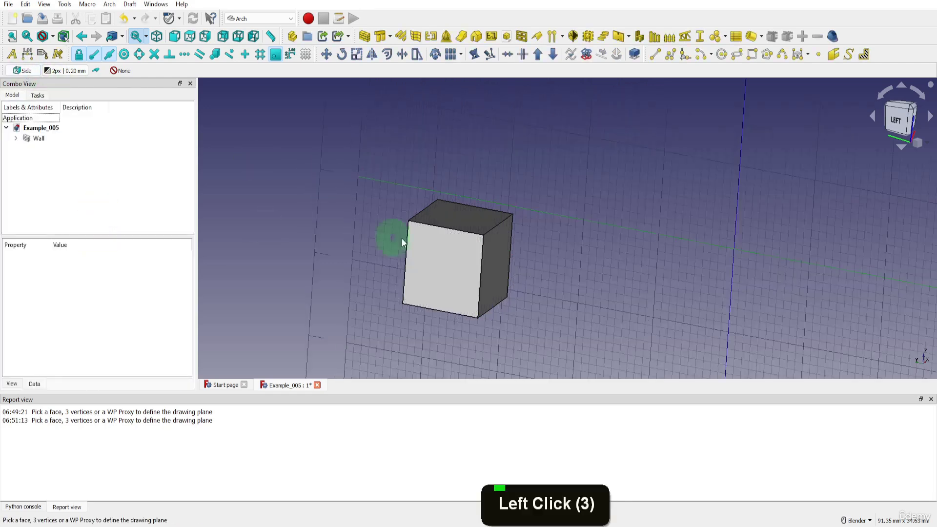
scroll("down", 3)
middle_click(469, 189)
middle_click(410, 209)
middle_click(753, 333)
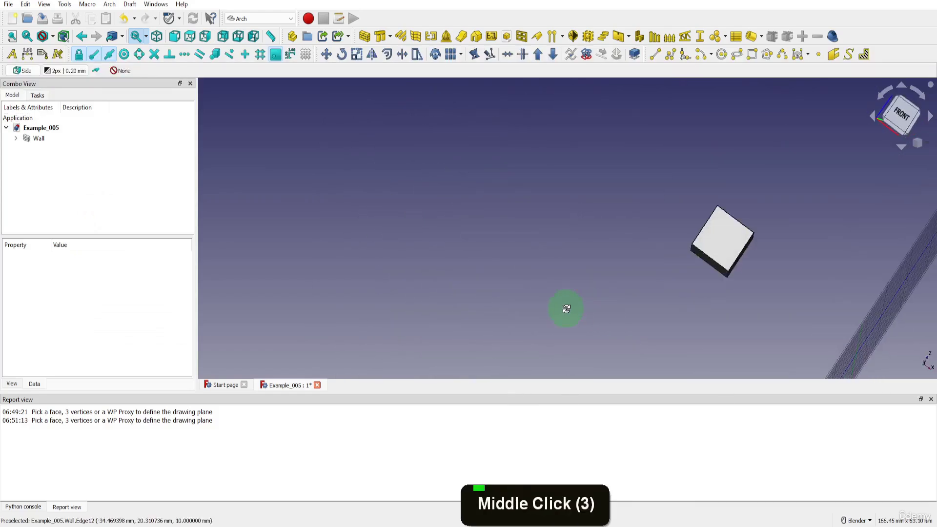
middle_click(635, 185)
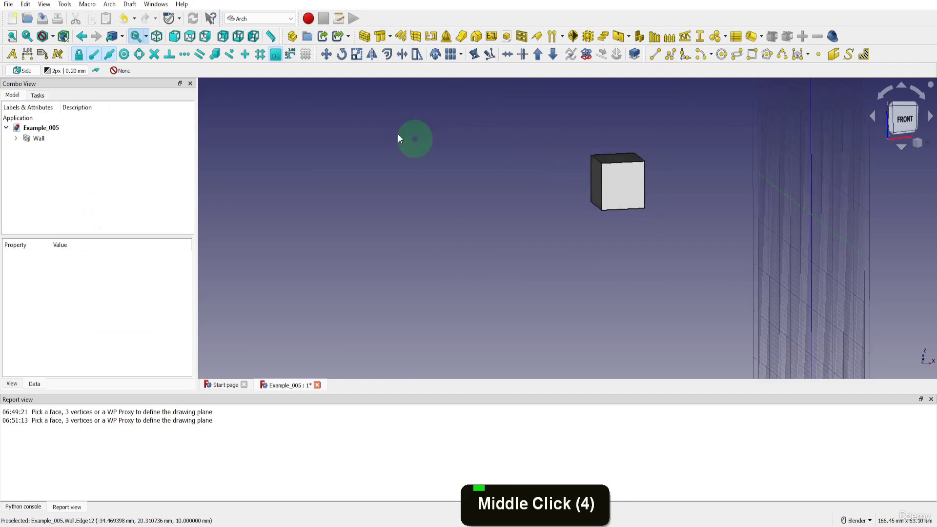
Set the right view of the cube and start a Draft Line.
left_click(274, 58)
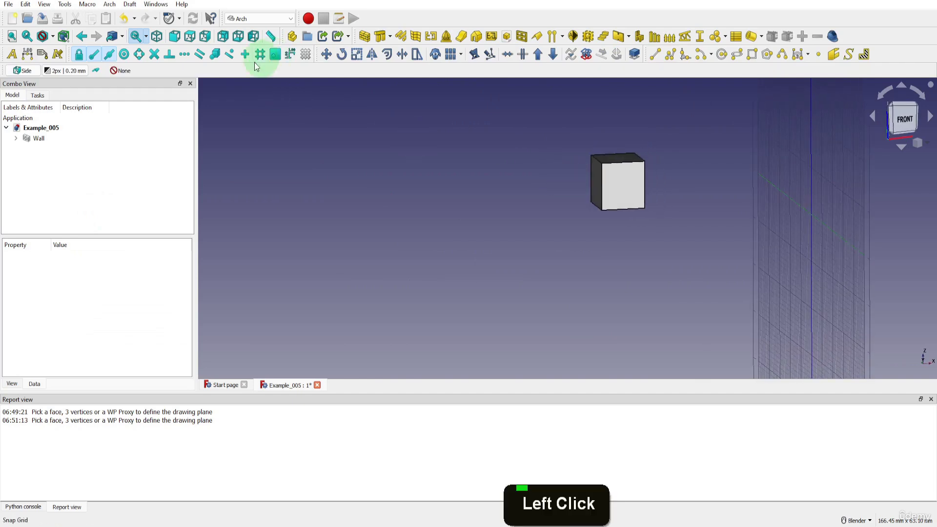
left_click(110, 56)
left_click(97, 59)
left_click(97, 59)
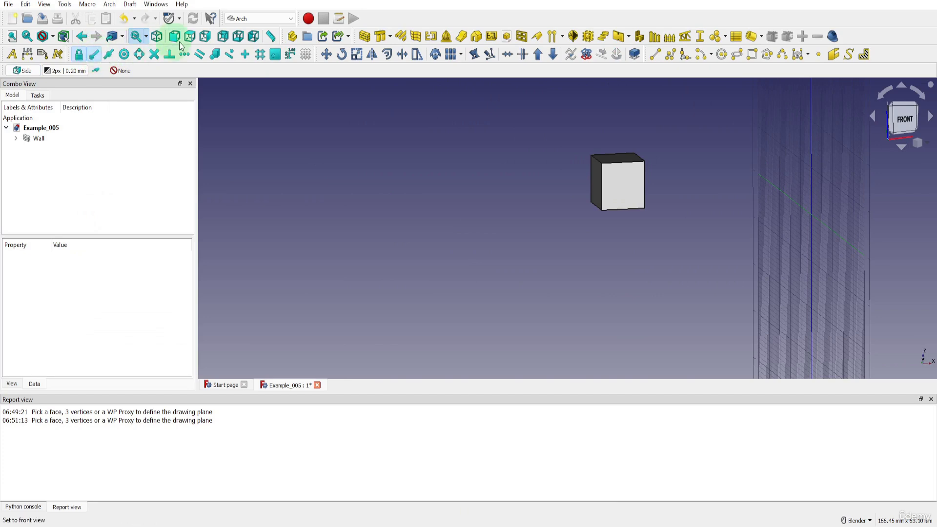
left_click(203, 43)
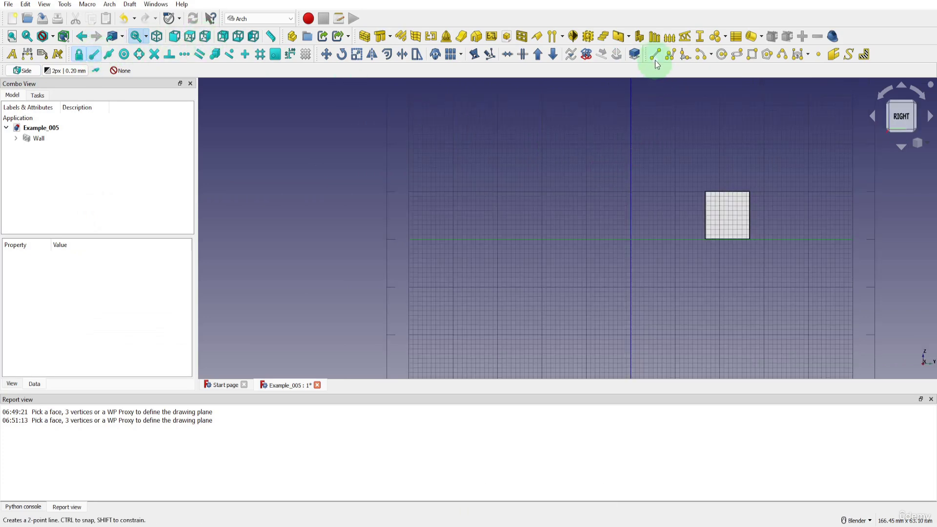
left_click(658, 57)
scroll("up", 3)
Draw a diagonal Line from the square's top-right to bottom-left corner and inspect it in 3D.
left_click(717, 183)
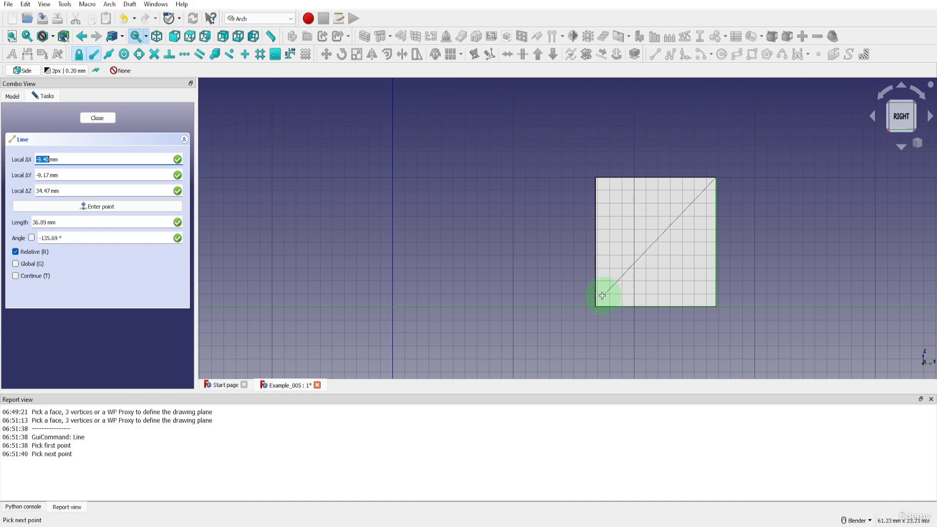
left_click(599, 305)
scroll("down", 3)
middle_click(540, 200)
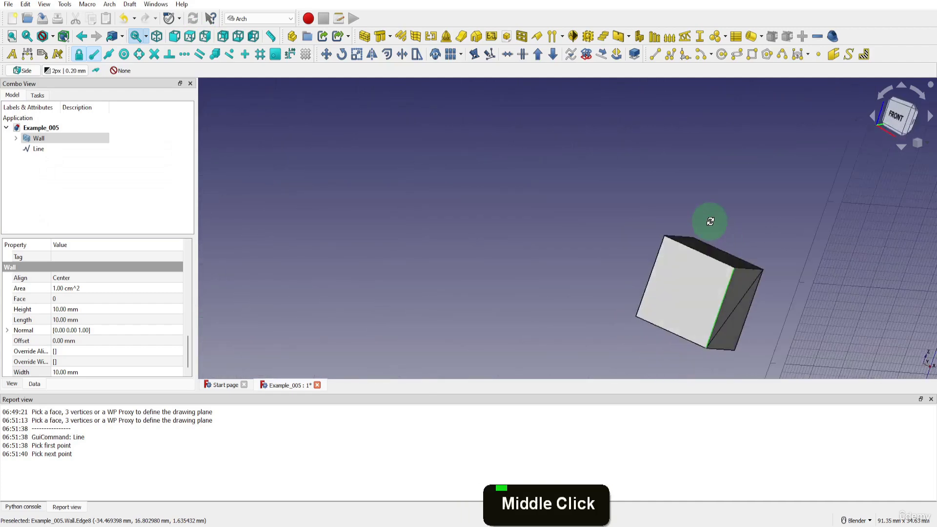
middle_click(704, 216)
scroll("down", 3)
middle_click(591, 299)
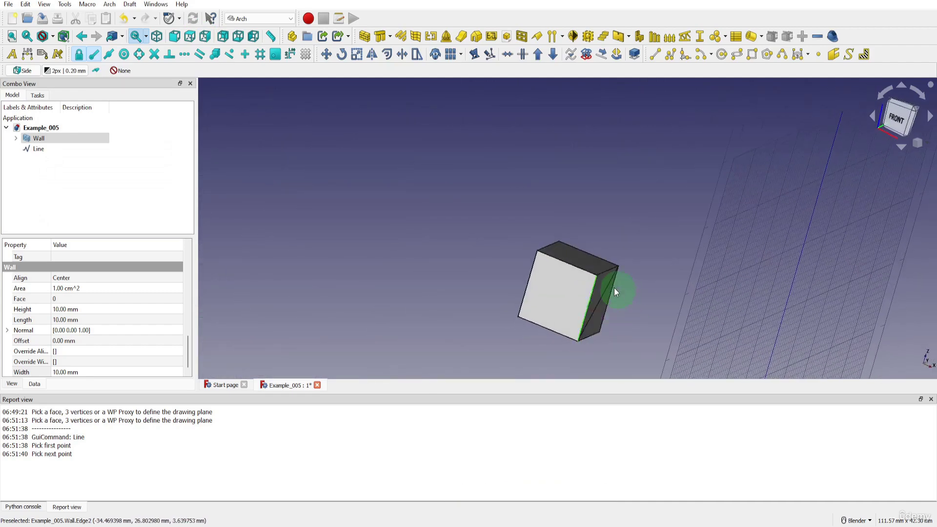
From the right view, draw Line001 diagonally from the square's top-left to bottom-right corner.
left_click(208, 40)
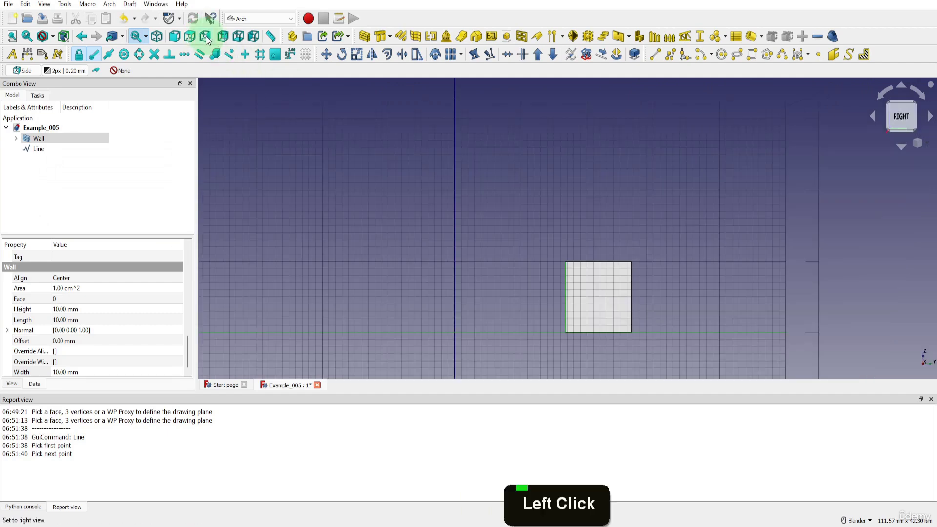
left_click(275, 57)
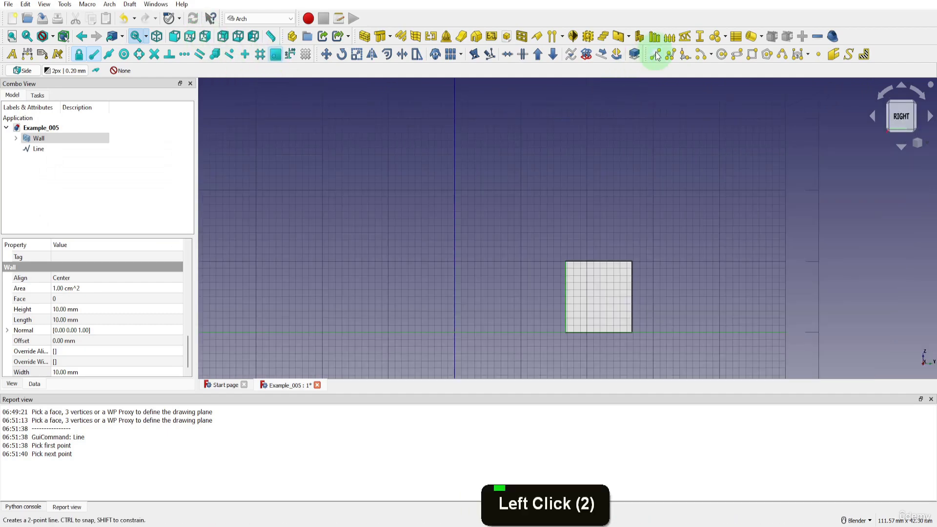
left_click(658, 56)
left_click(578, 260)
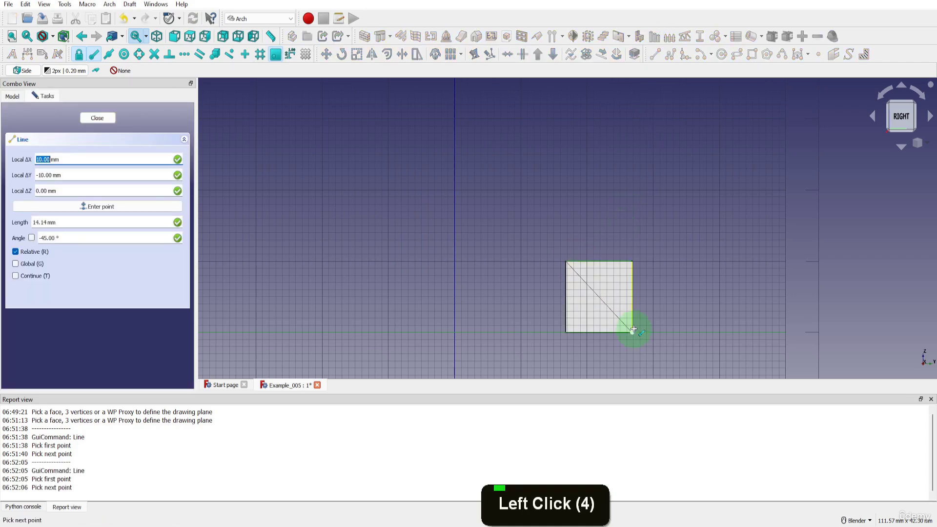
left_click(637, 334)
Orbit to see both lines, Line001 lying on the side plane apart from the cube.
scroll("down", 3)
middle_click(514, 181)
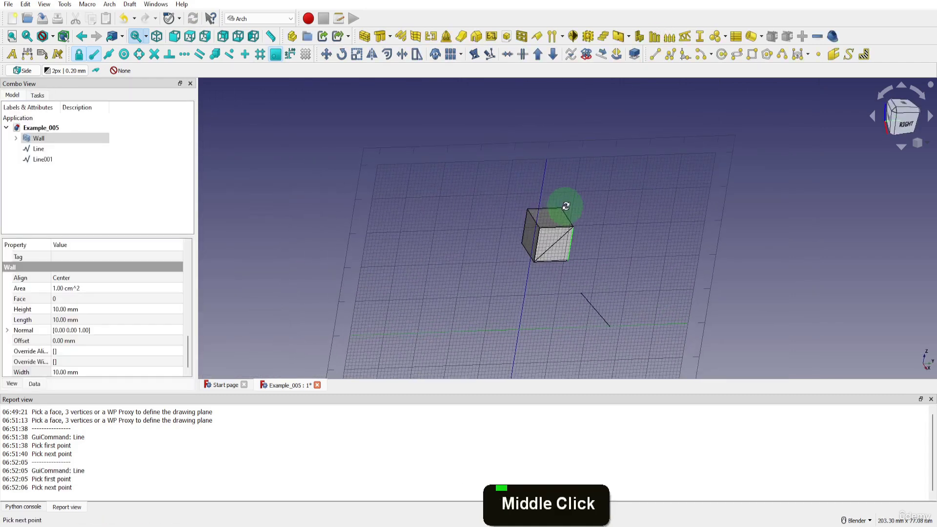
scroll("down", 3)
middle_click(532, 242)
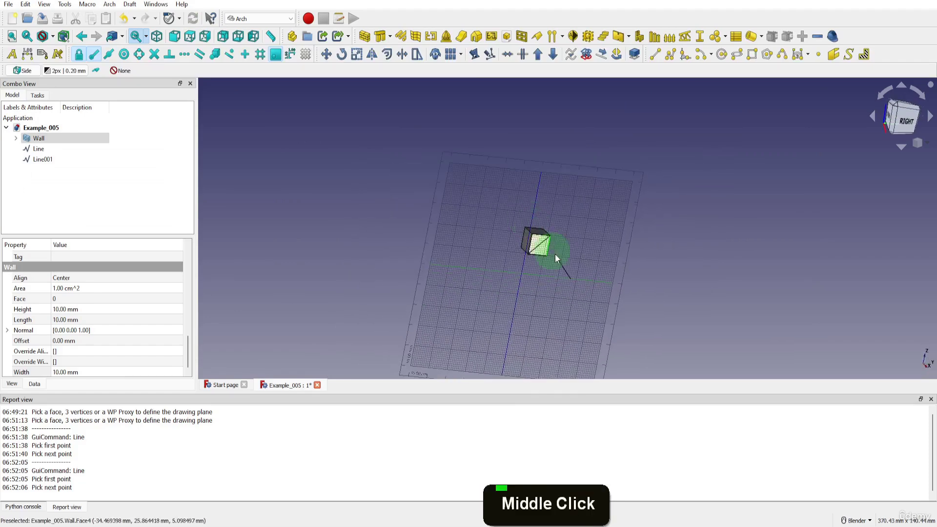
scroll("up", 3)
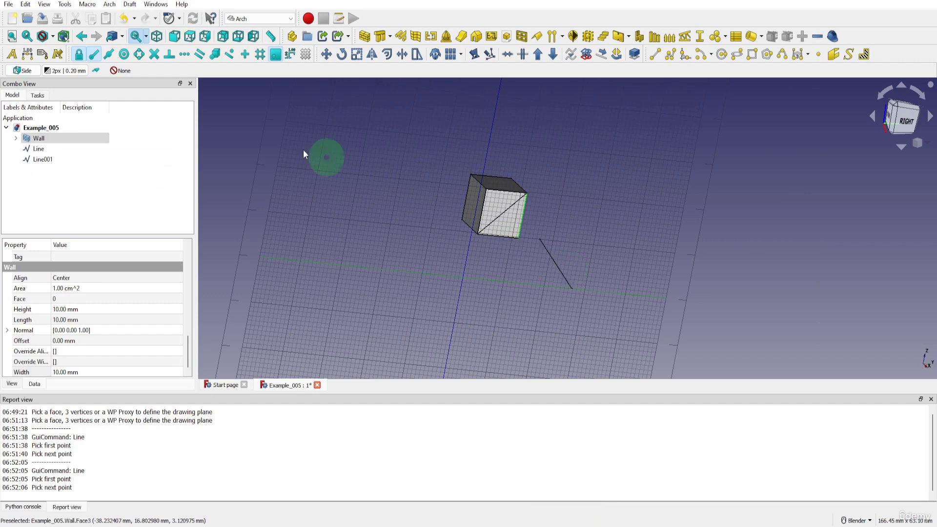
left_click(279, 60)
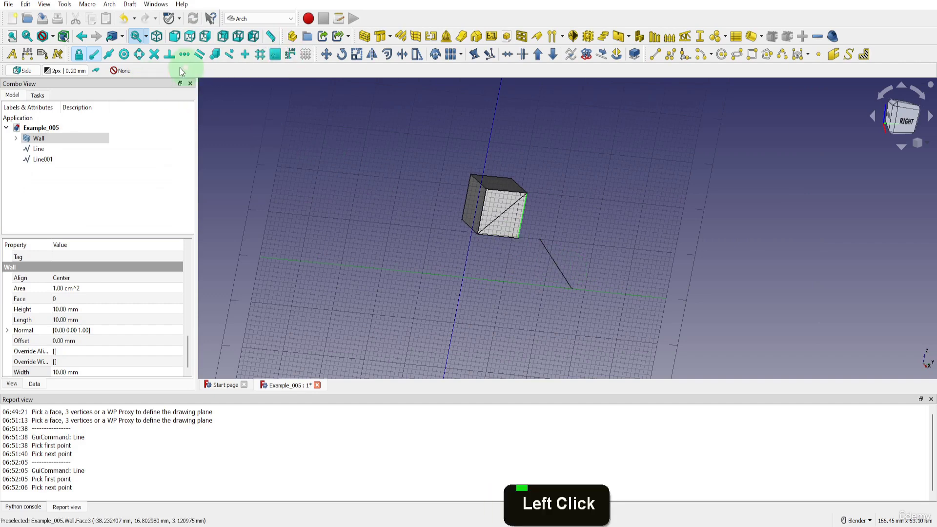
left_click(110, 60)
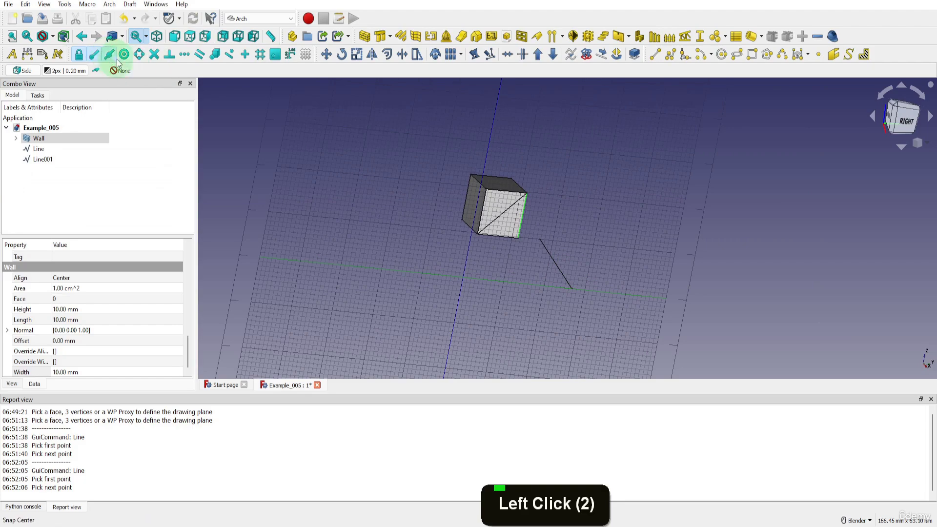